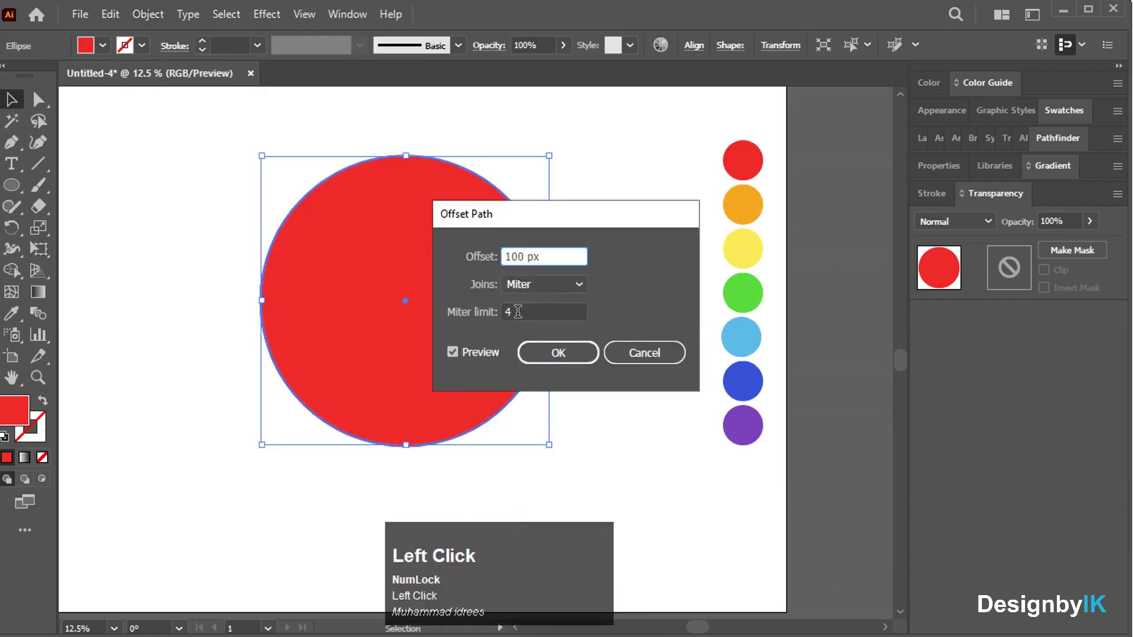
# - Offset the circle inward by -100 px repeatedly, recolouring each ring red through purple, then select all
pyautogui.click(453, 358)
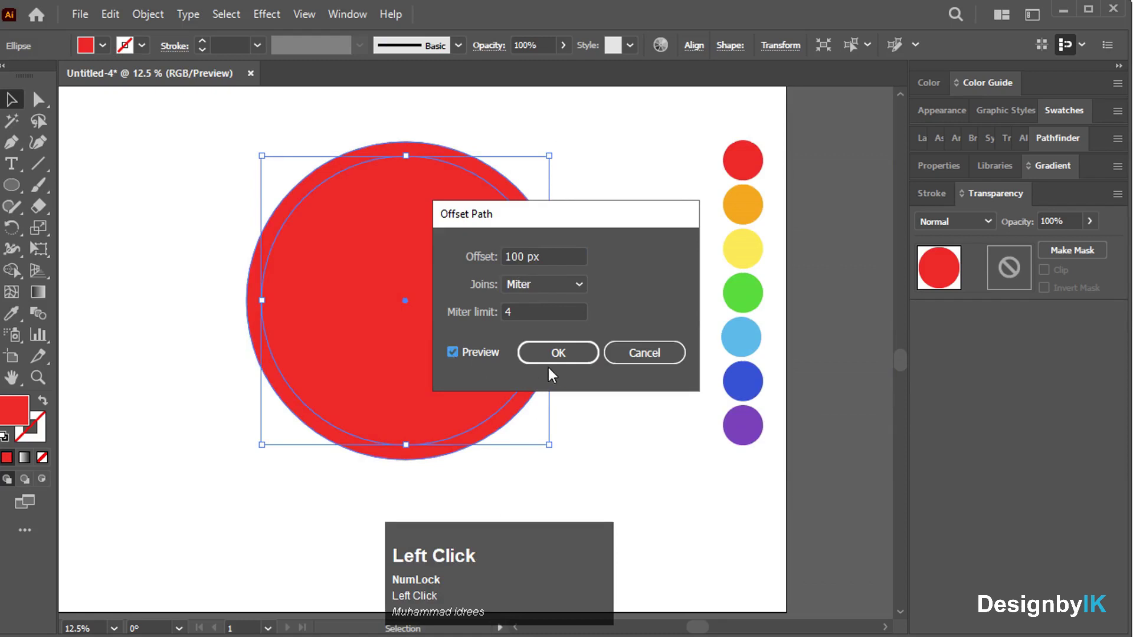
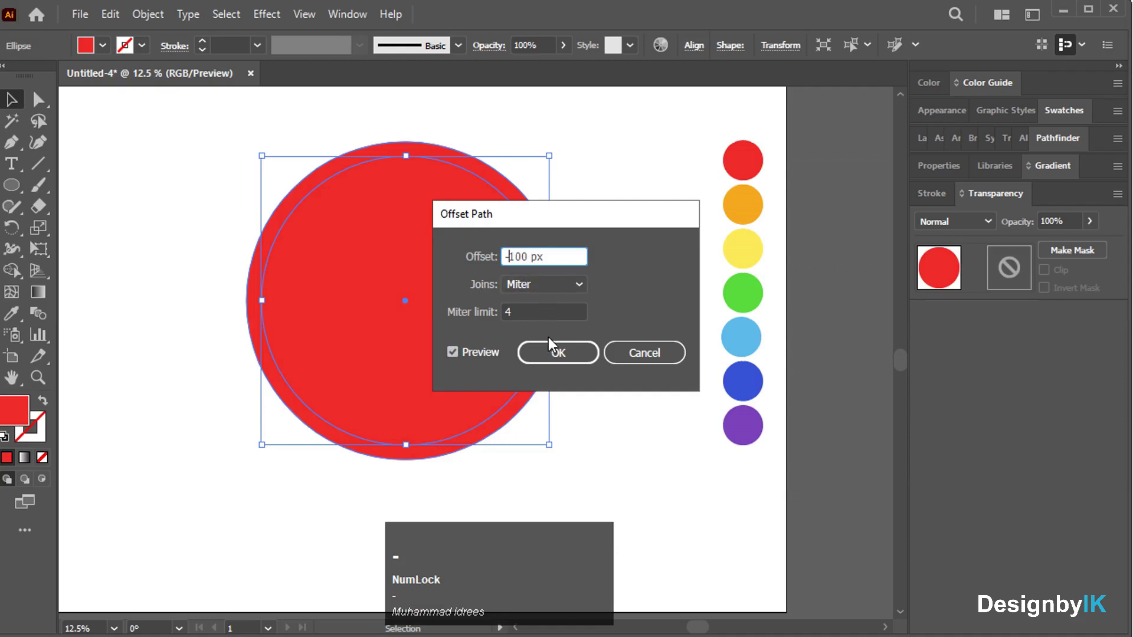
pyautogui.click(554, 353)
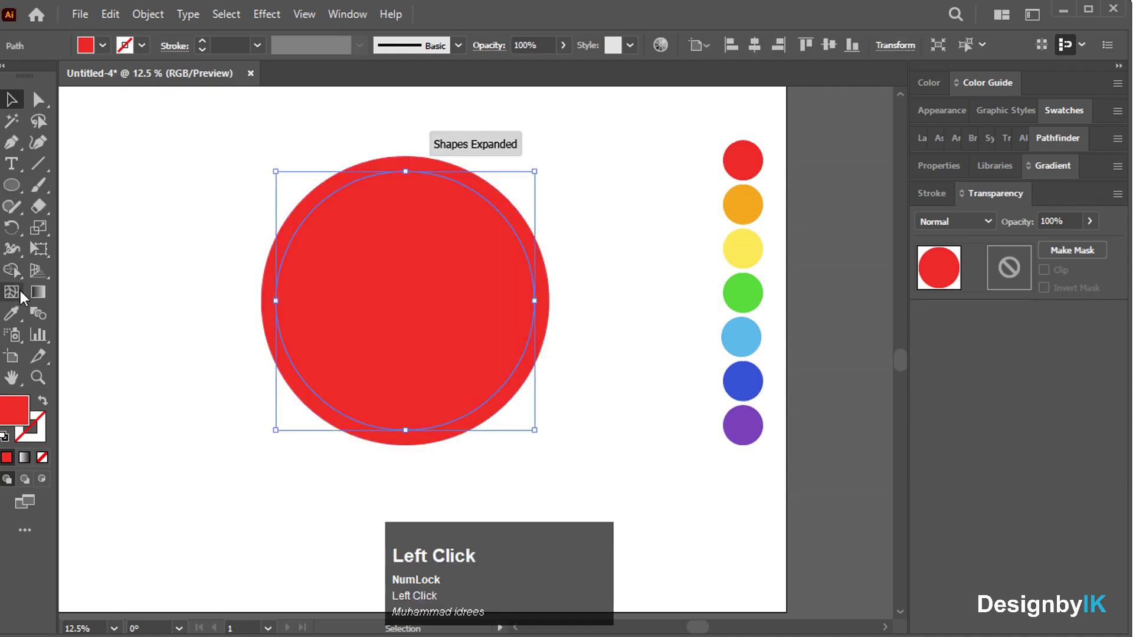
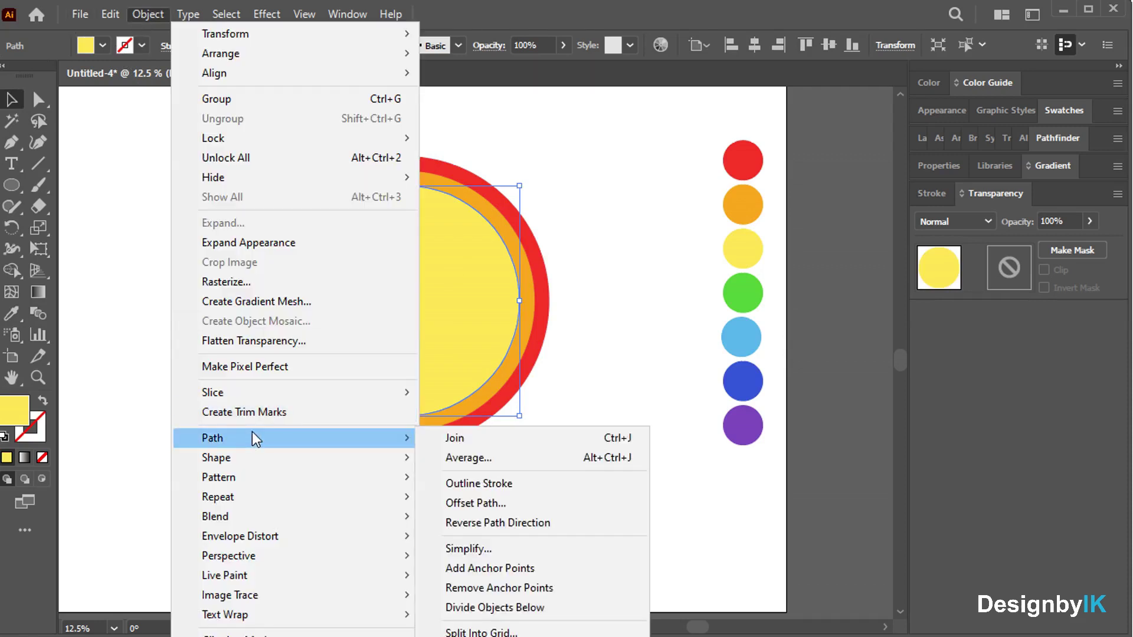
pyautogui.click(525, 515)
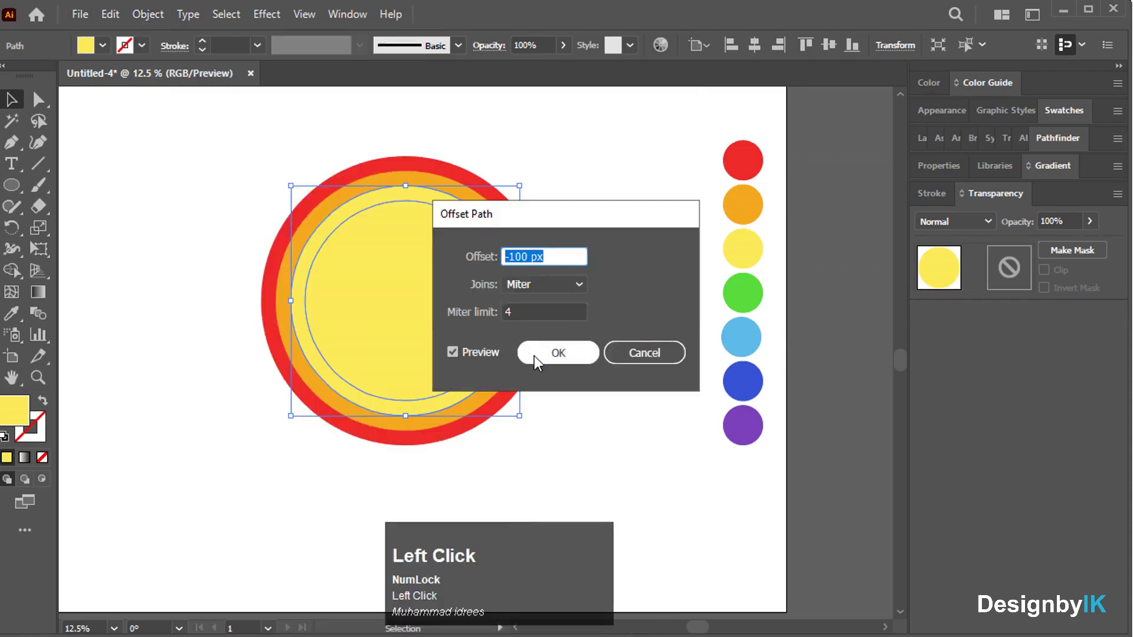
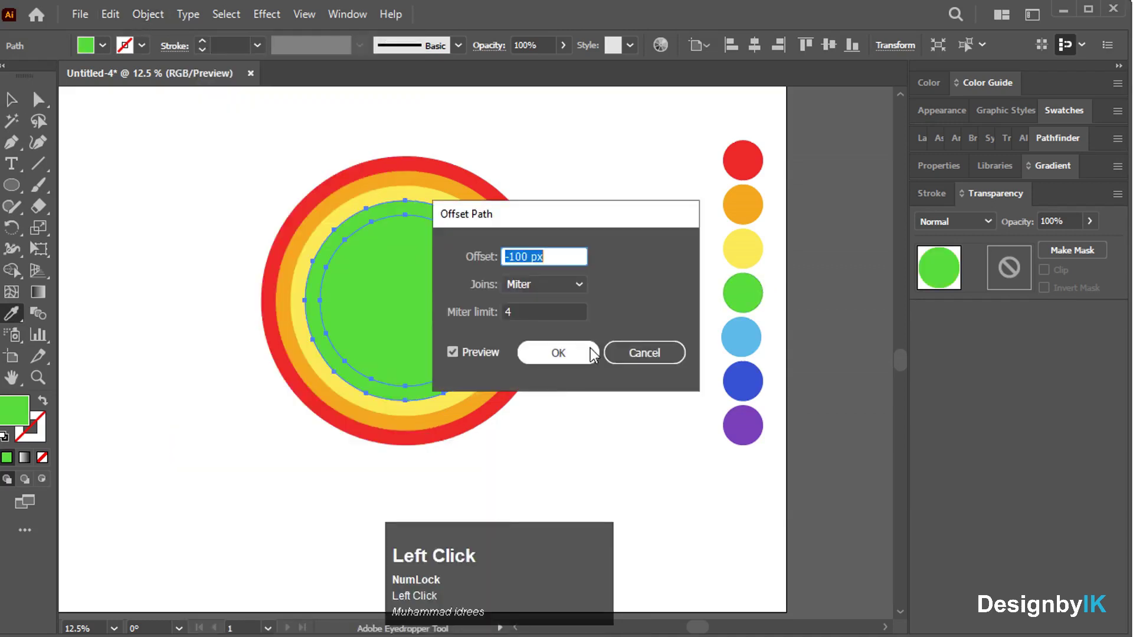
pyautogui.click(581, 358)
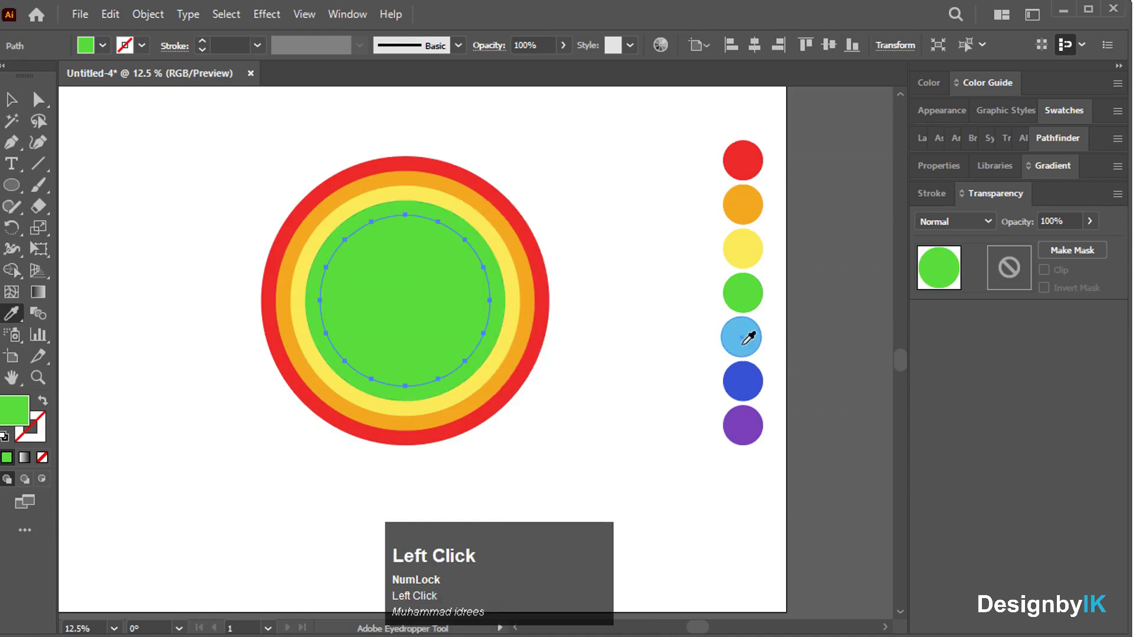
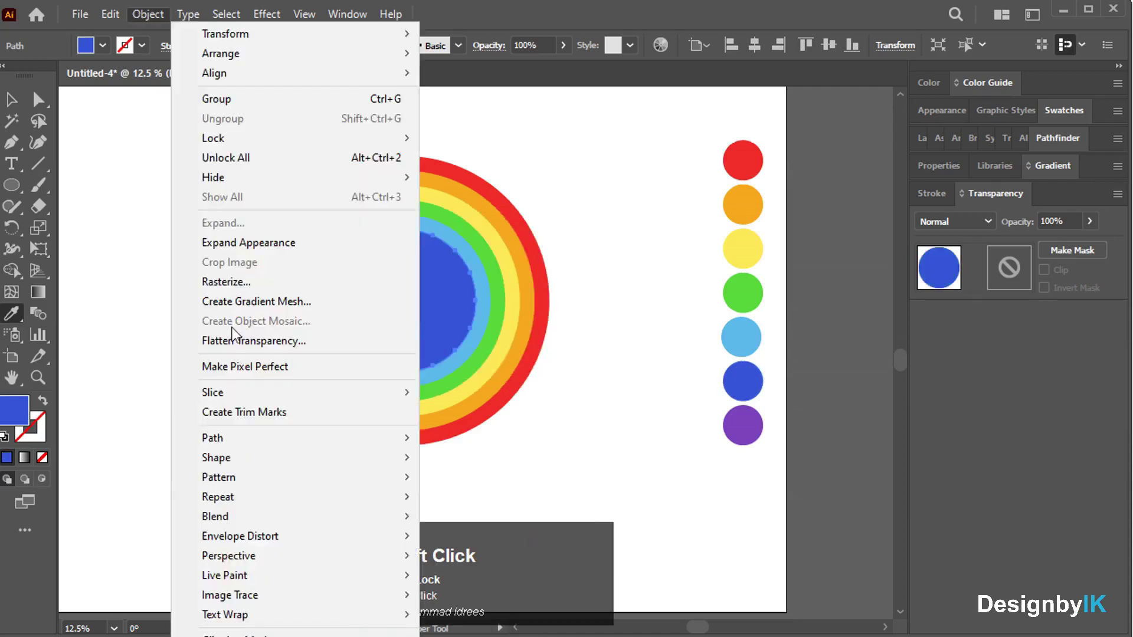
pyautogui.click(463, 507)
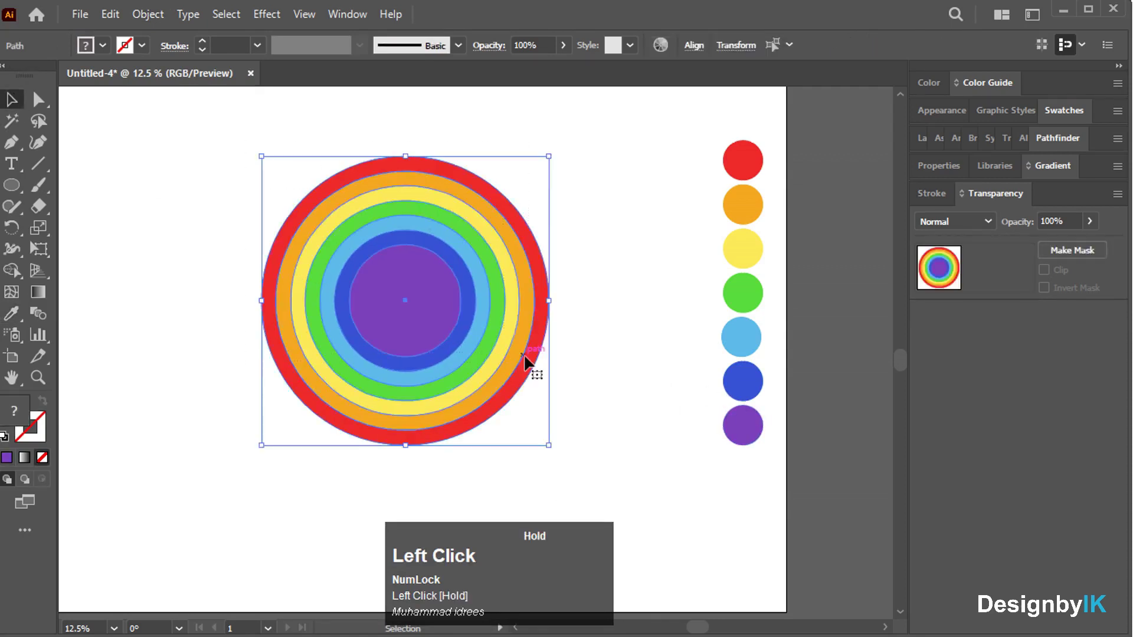
# - Group the rings and cut away the lower half, leaving a seven-band semicircle
pyautogui.rightClick(484, 310)
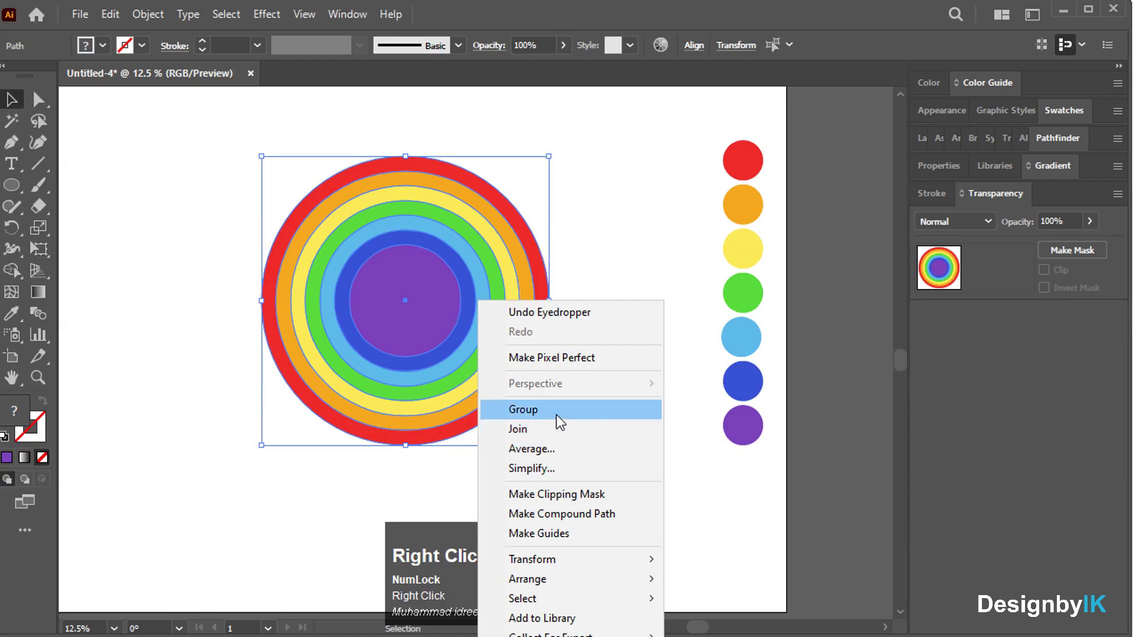
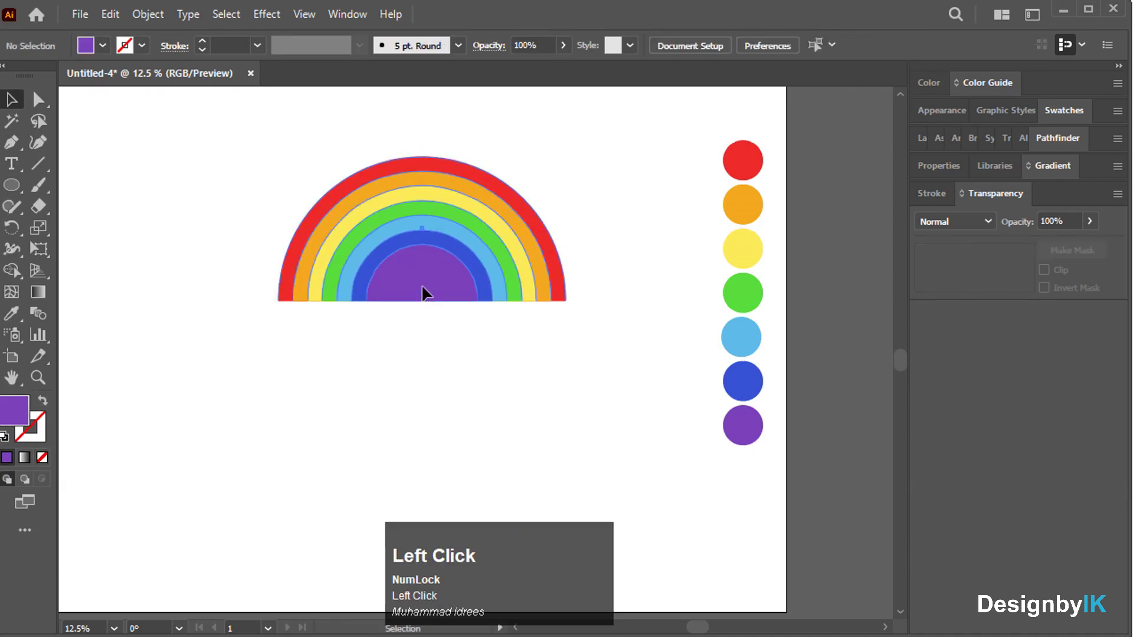
pyautogui.rightClick(427, 294)
# - Fill a new inner ring of the purple band with white, then undo it
pyautogui.click(472, 445)
pyautogui.click(434, 280)
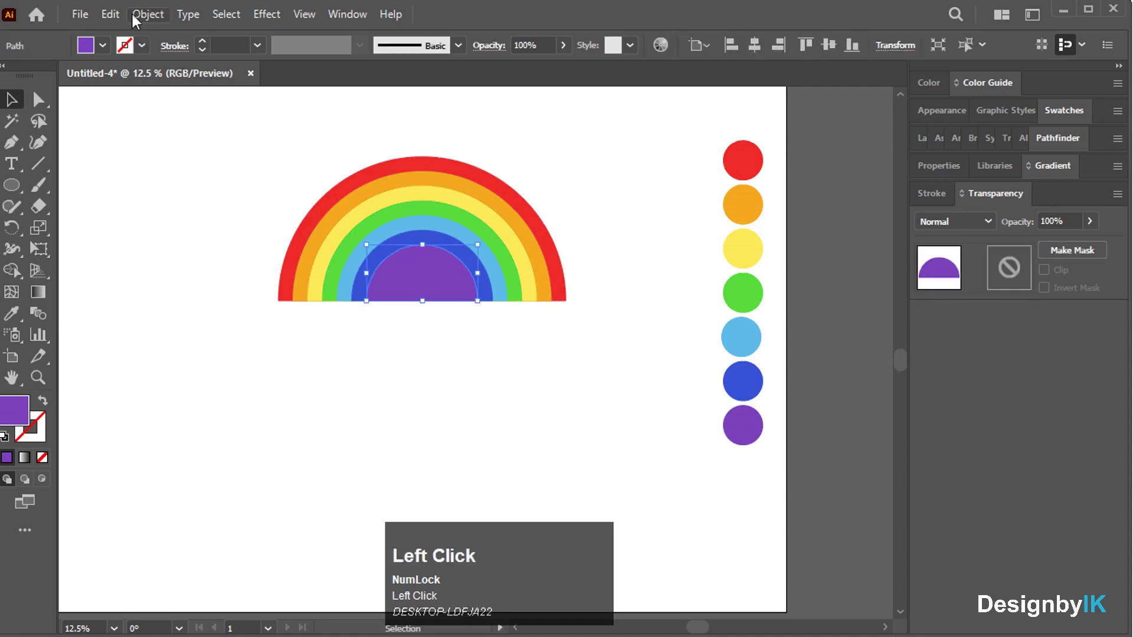
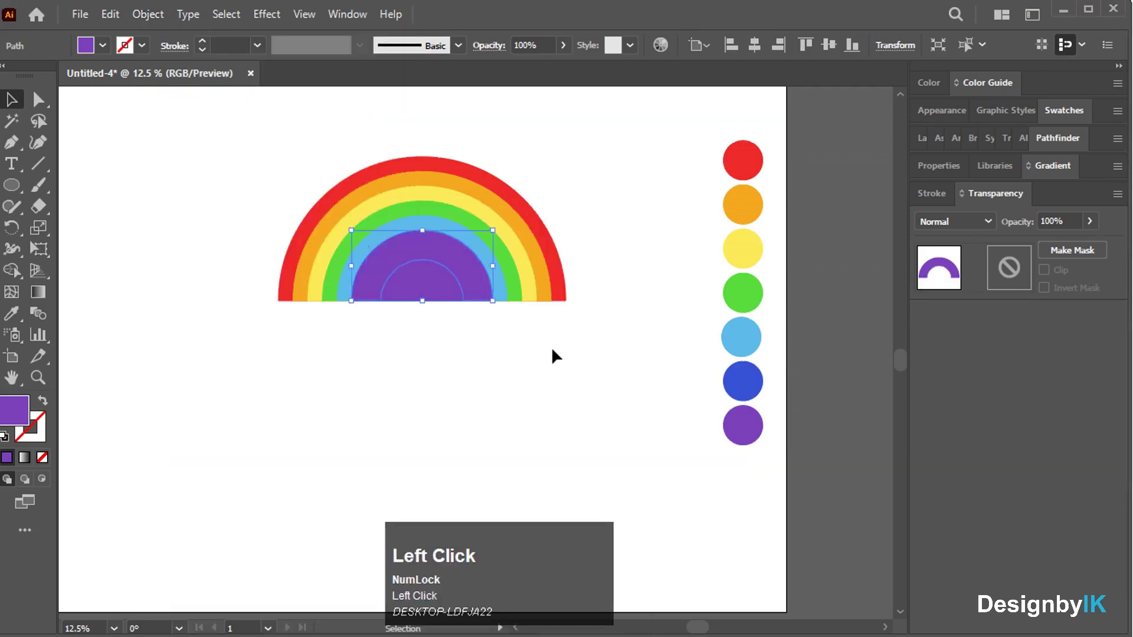
pyautogui.click(108, 50)
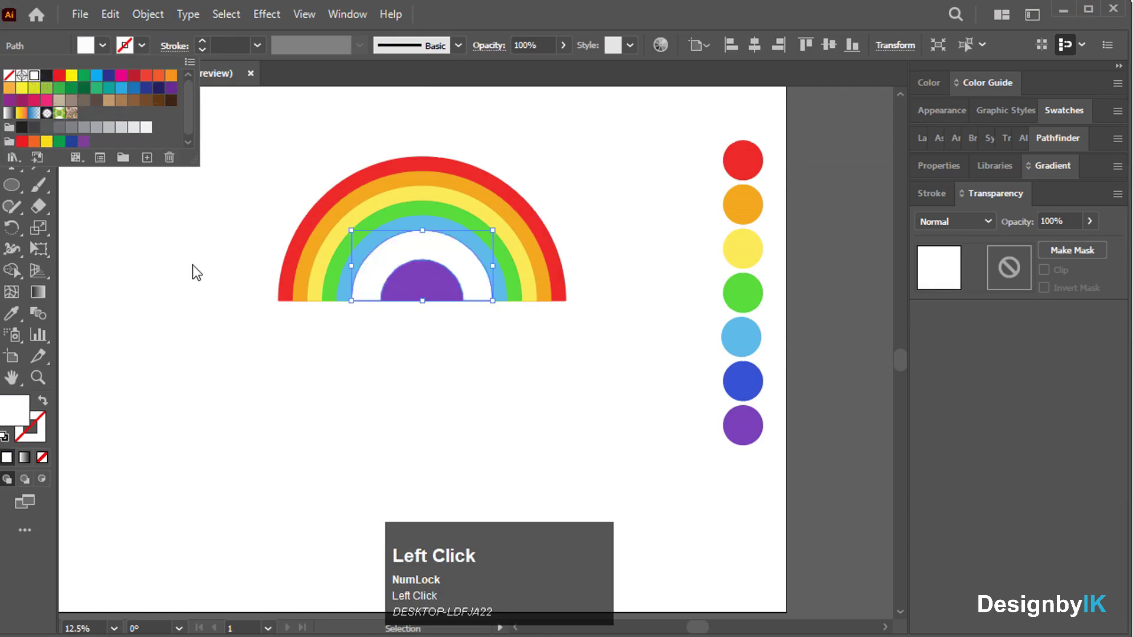
pyautogui.click(408, 360)
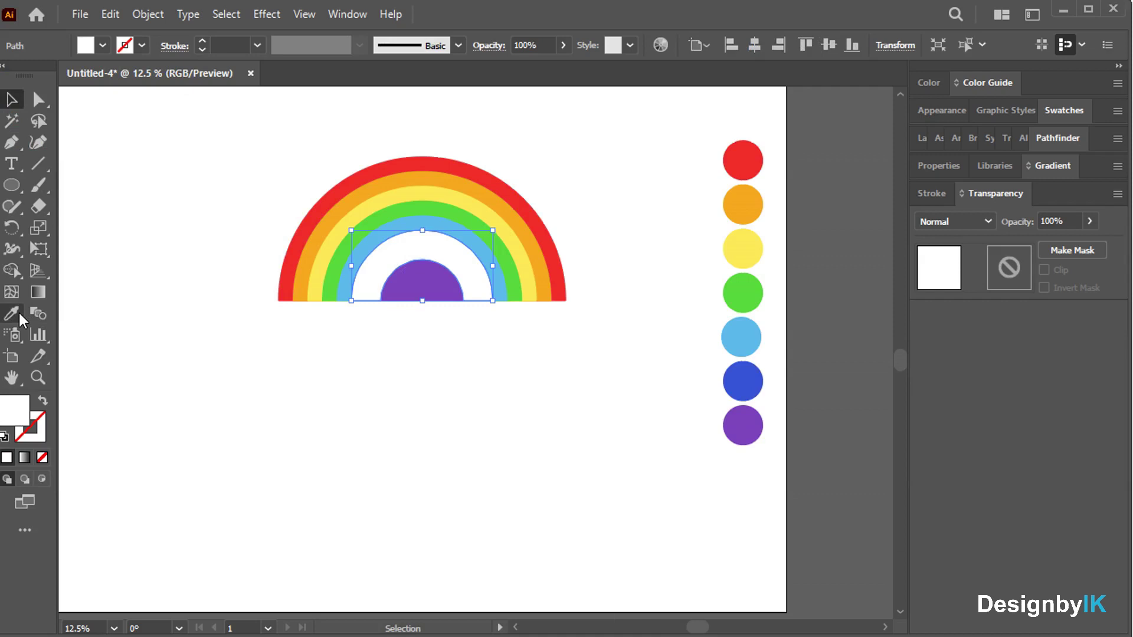
pyautogui.press('ctrl+z')
# - Create a smaller inset copy nested inside the purple centre band
pyautogui.click(244, 389)
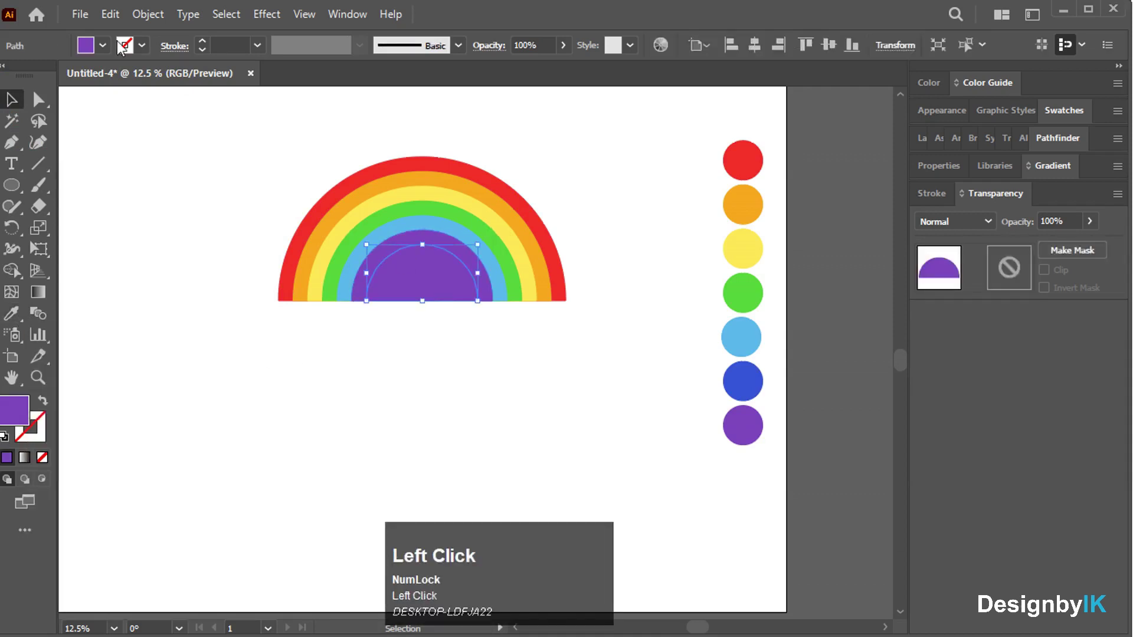
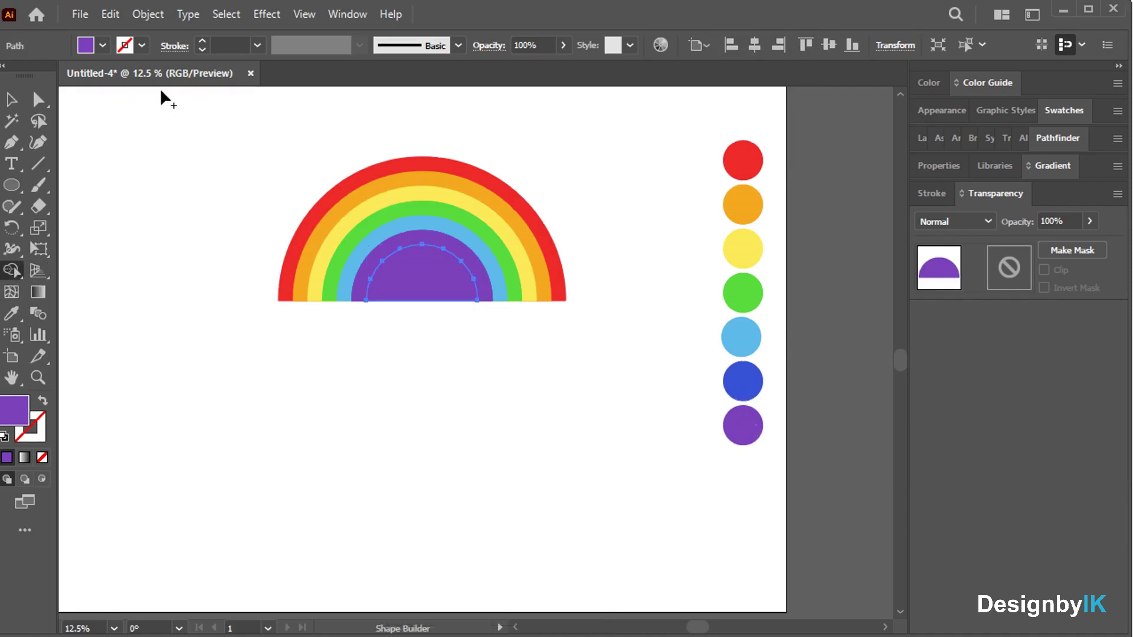
pyautogui.moveTo(299, 395); pyautogui.dragTo(15, 99)
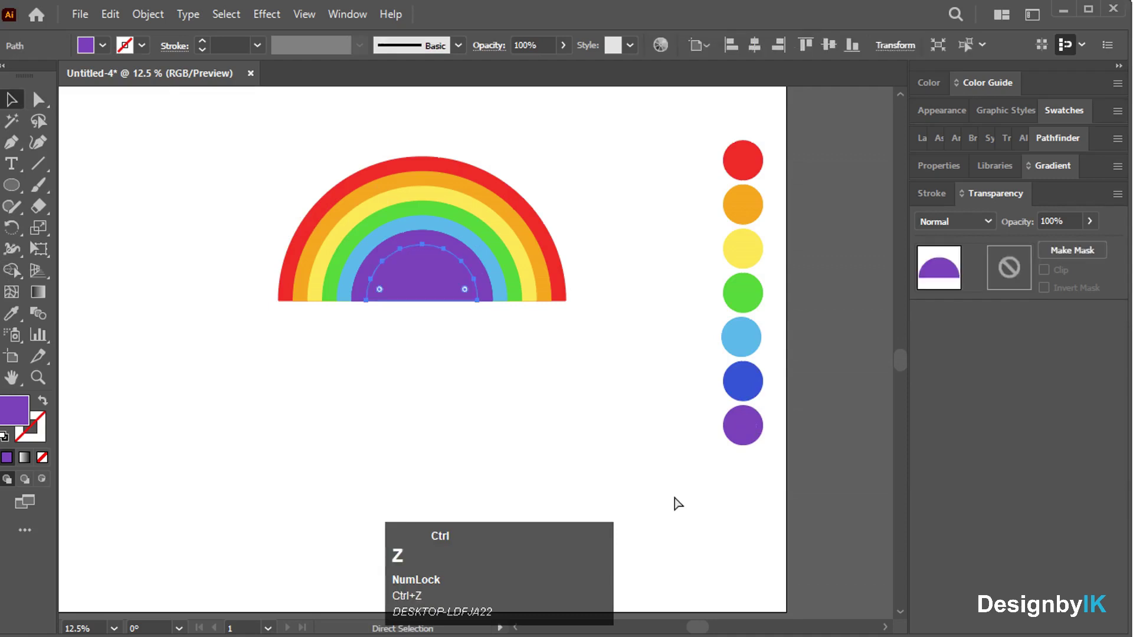
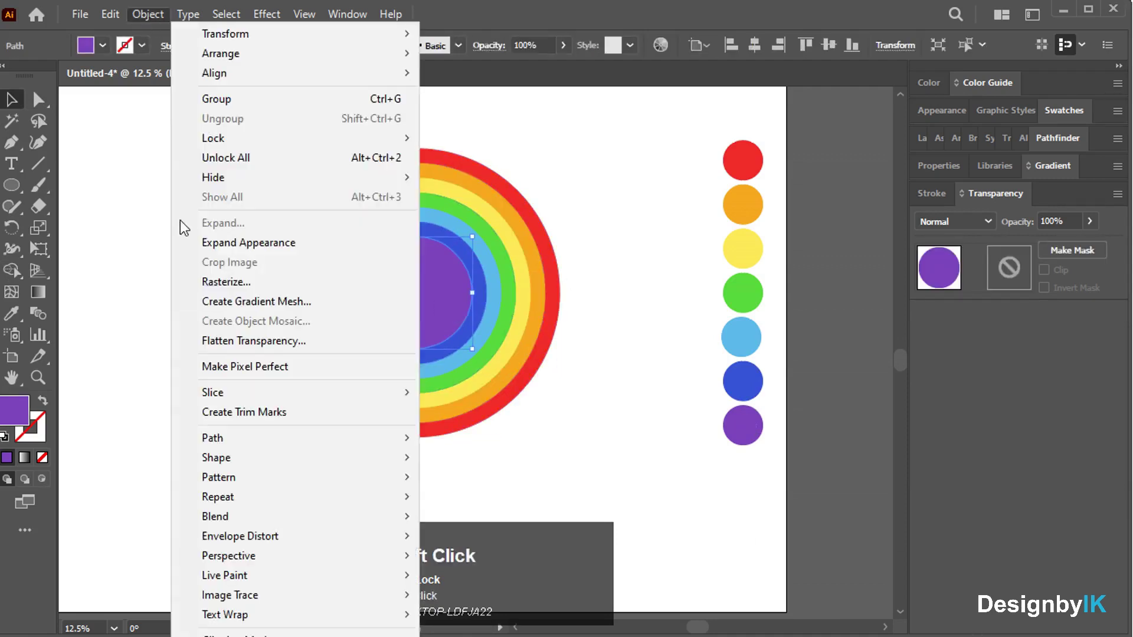
# - Fill the inner circle white and group all the rings together
pyautogui.click(470, 509)
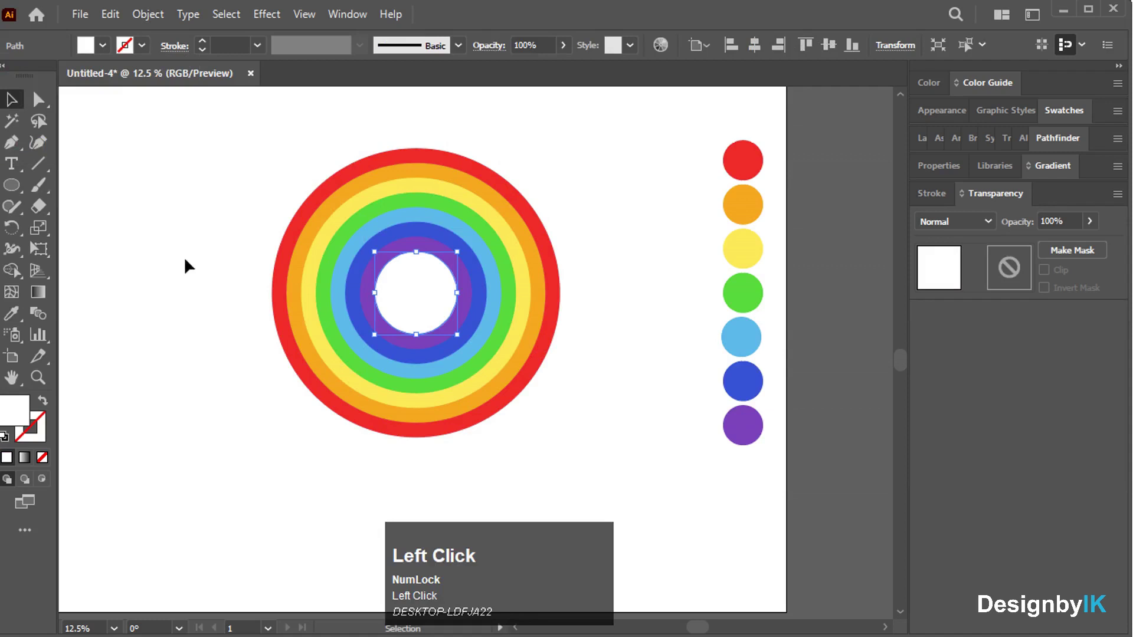
pyautogui.rightClick(433, 265)
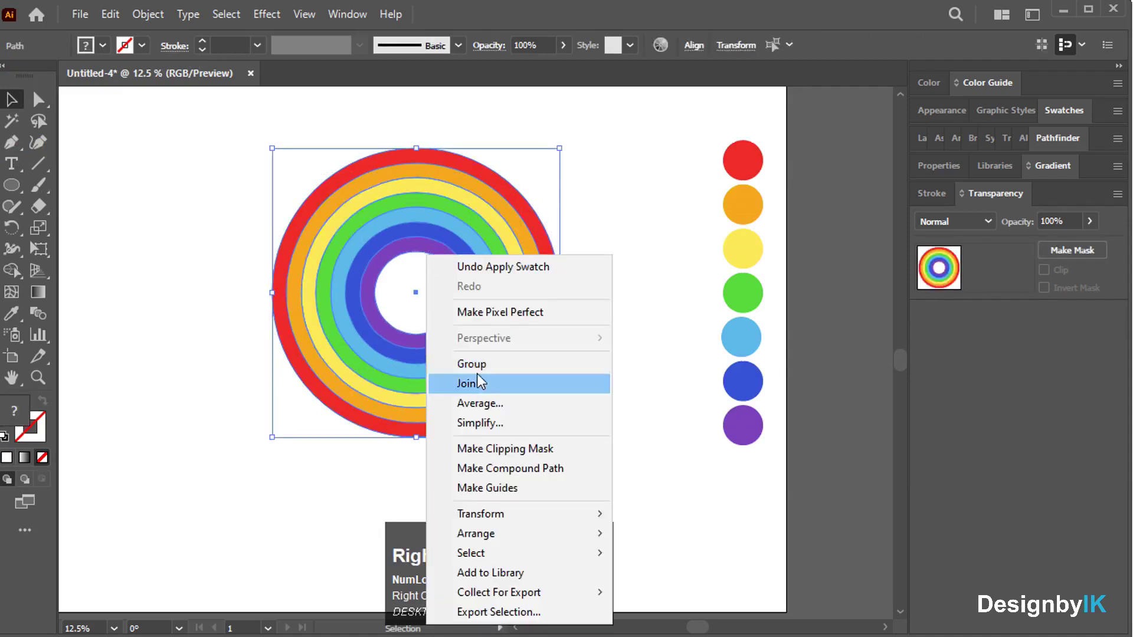
pyautogui.click(483, 372)
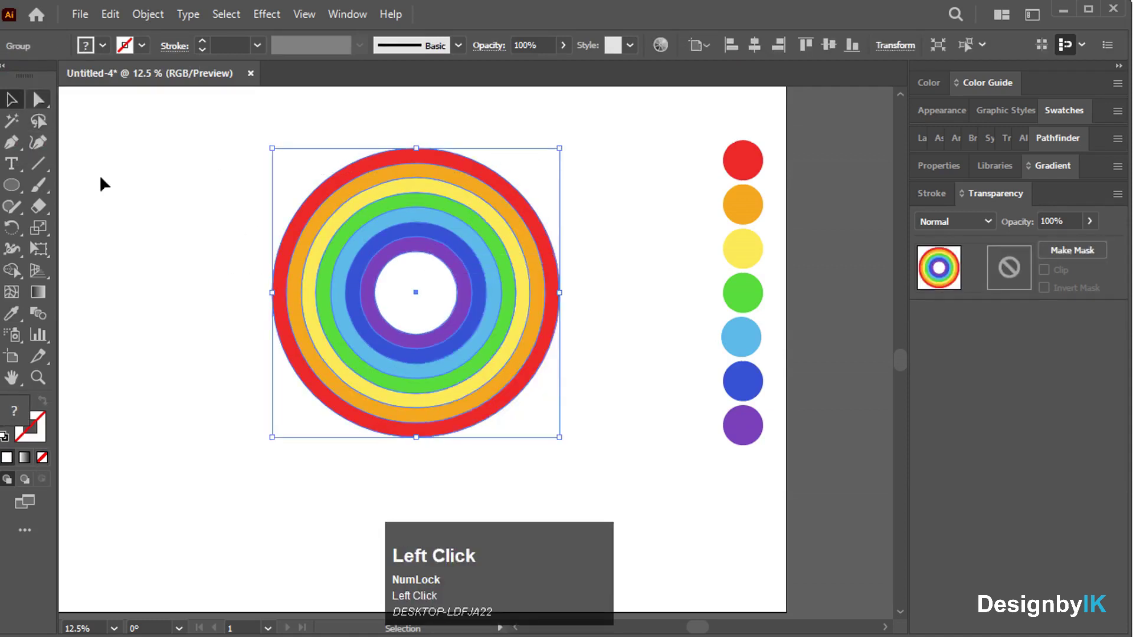
# - Remove the lower half, move the half rainbow into place and ungroup its bands
pyautogui.moveTo(52, 115); pyautogui.dragTo(8, 111)
pyautogui.moveTo(8, 110); pyautogui.dragTo(448, 235)
pyautogui.rightClick(449, 235)
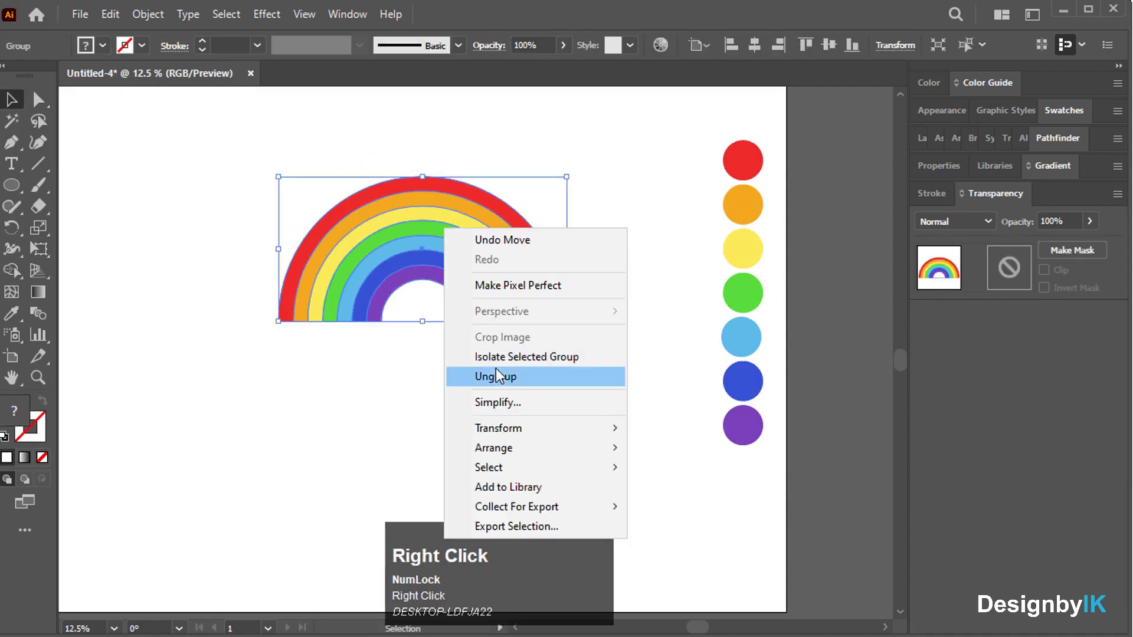
pyautogui.click(417, 373)
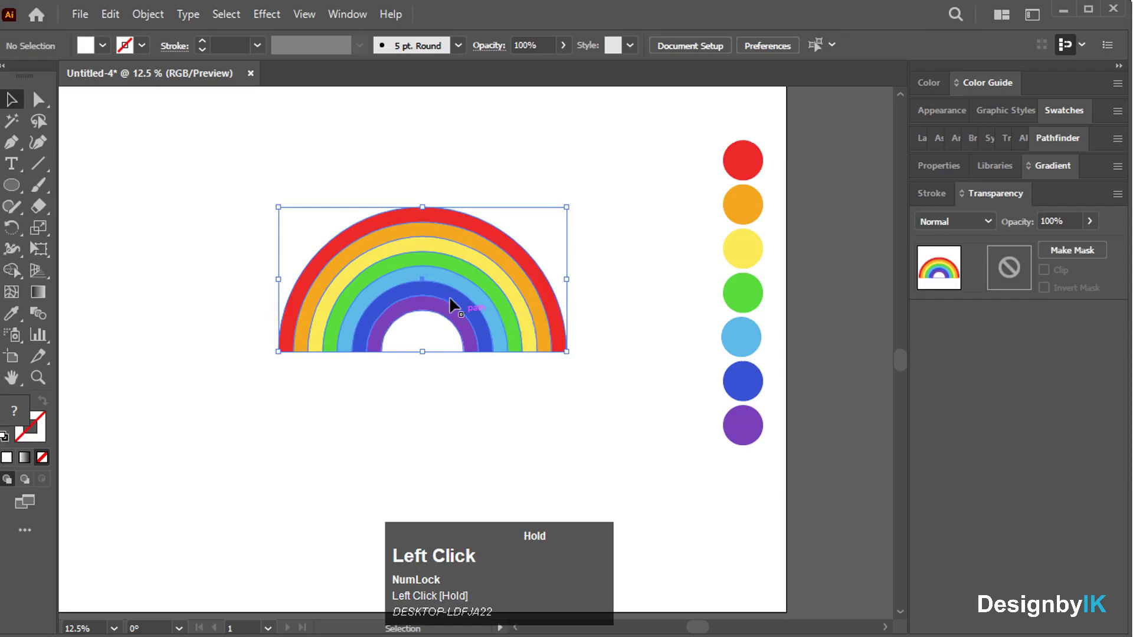
# - Zoom in and bring up the Pathfinder panel for the selected rainbow bands
pyautogui.scroll(3)
pyautogui.moveTo(463, 273); pyautogui.dragTo(347, 20)
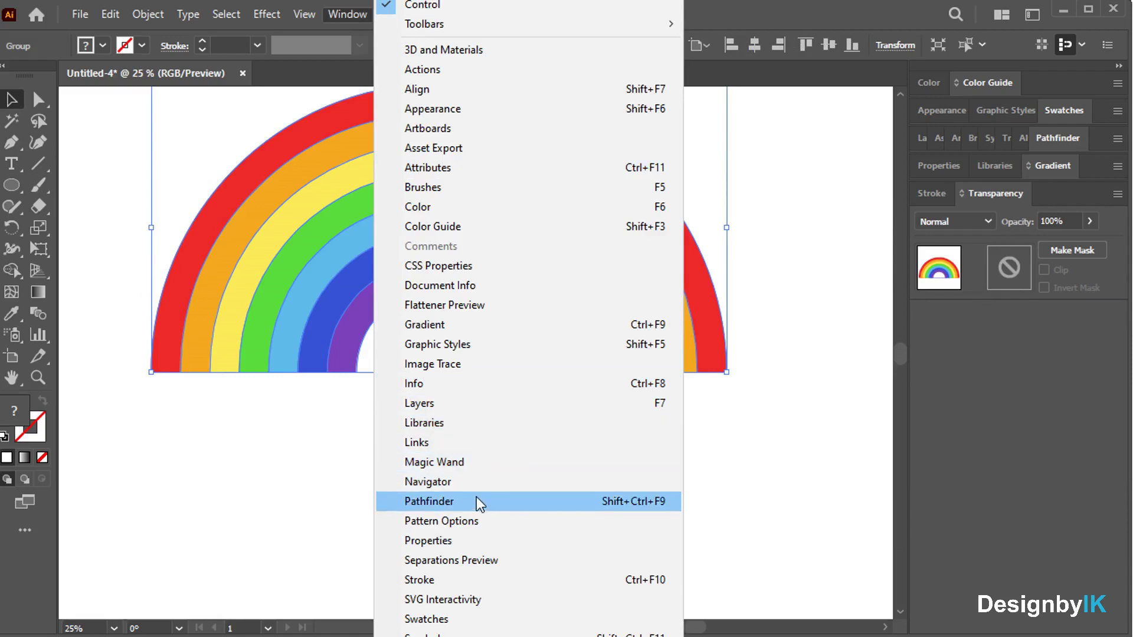
pyautogui.click(482, 500)
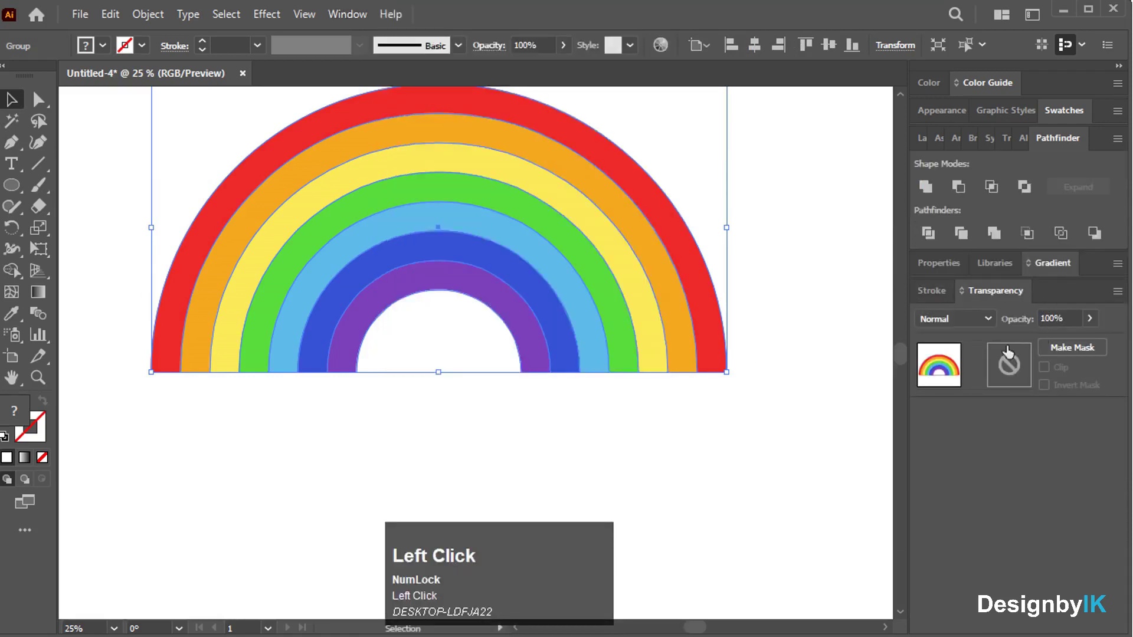
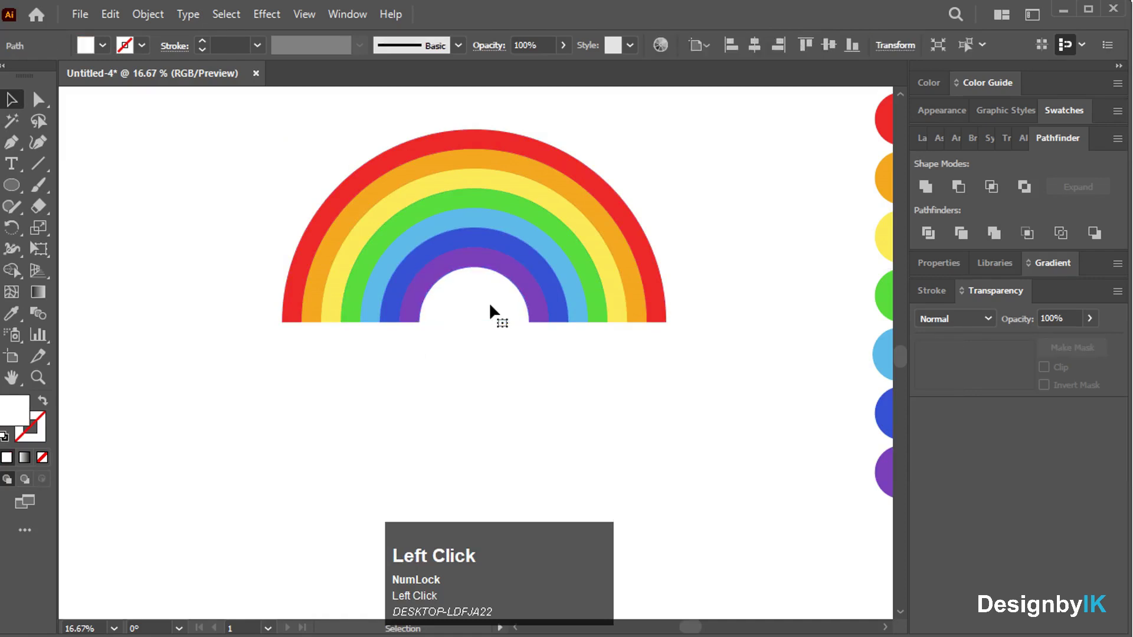
# - Group the bands and draw overlapping white circles forming a cloud
pyautogui.rightClick(515, 283)
pyautogui.moveTo(586, 407); pyautogui.dragTo(12, 99)
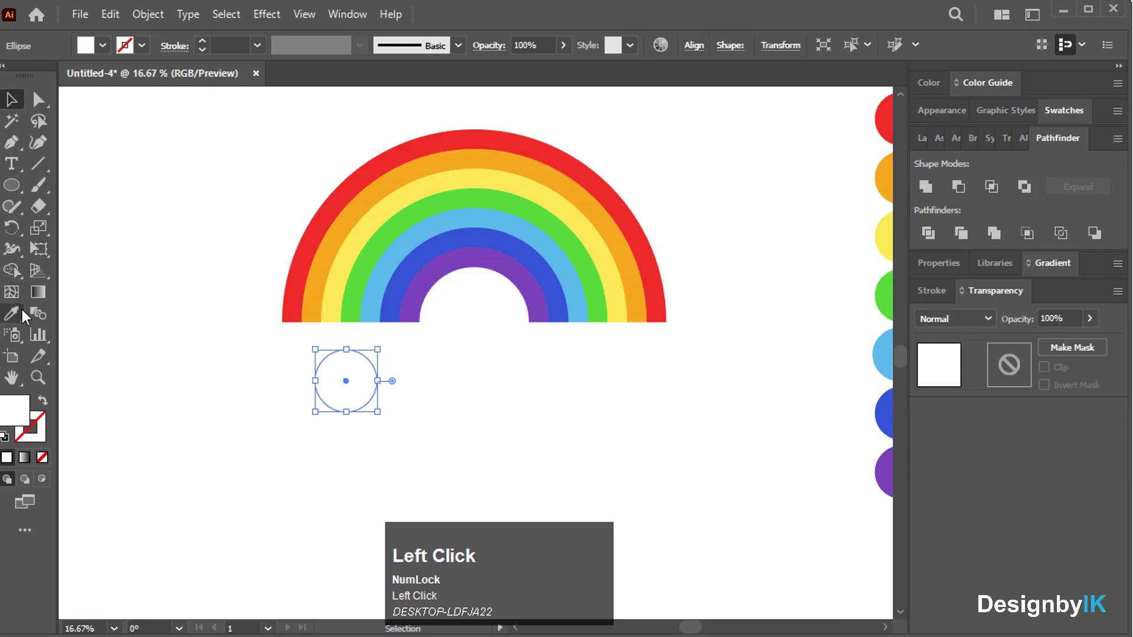
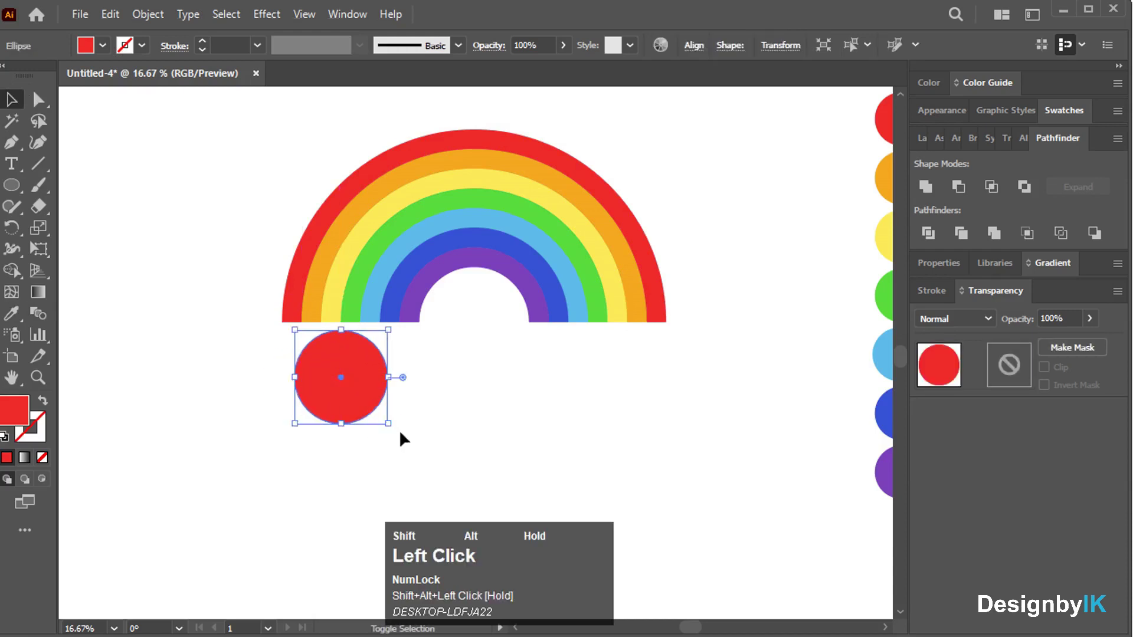
pyautogui.moveTo(351, 387); pyautogui.dragTo(396, 417)
pyautogui.rightClick(396, 417)
# - Place clouds over both ends of the rainbow and group everything together
pyautogui.moveTo(460, 162); pyautogui.dragTo(347, 353)
pyautogui.moveTo(347, 353); pyautogui.dragTo(609, 343)
pyautogui.rightClick(609, 344)
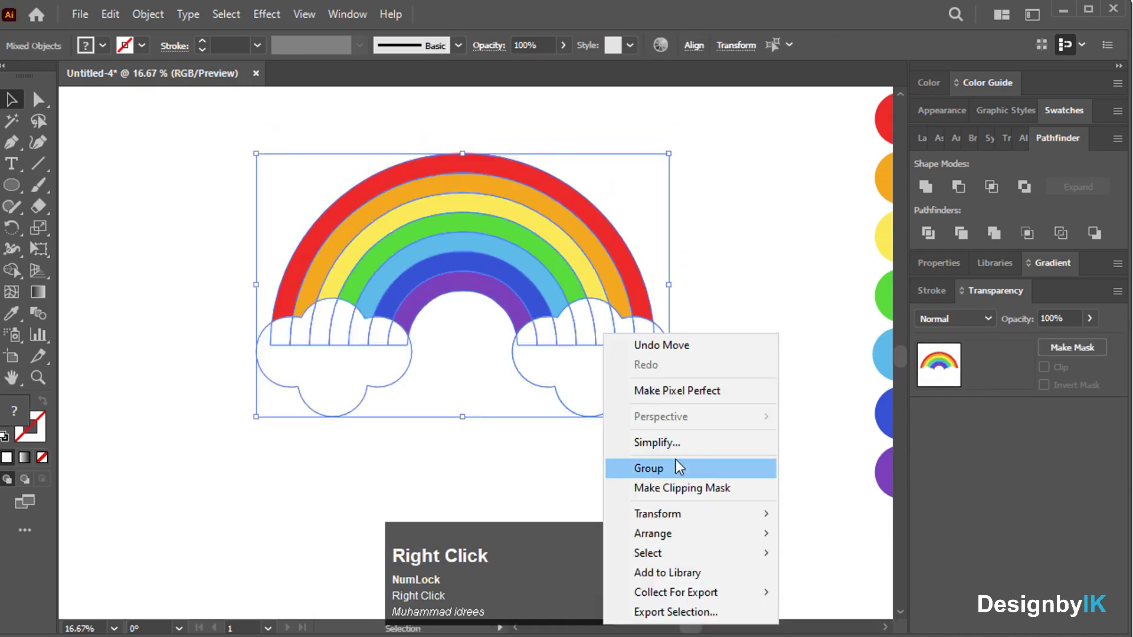
pyautogui.click(680, 477)
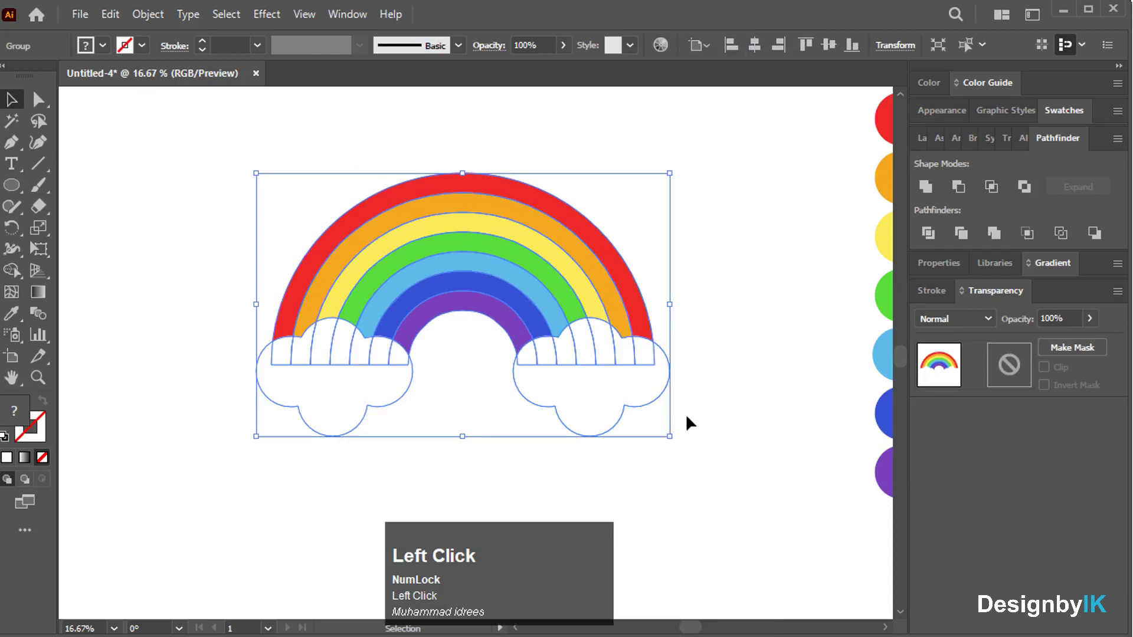
# - Draw a large background rectangle behind the rainbow and clouds
pyautogui.scroll(-3)
pyautogui.moveTo(592, 351); pyautogui.dragTo(994, 239)
pyautogui.moveTo(994, 238); pyautogui.dragTo(8, 107)
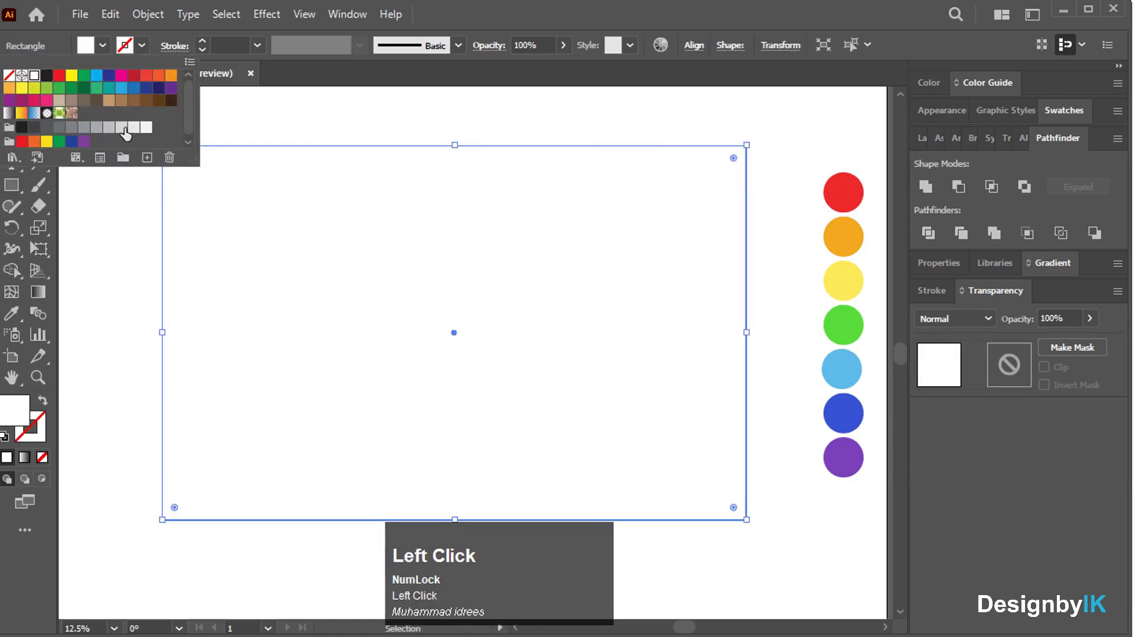